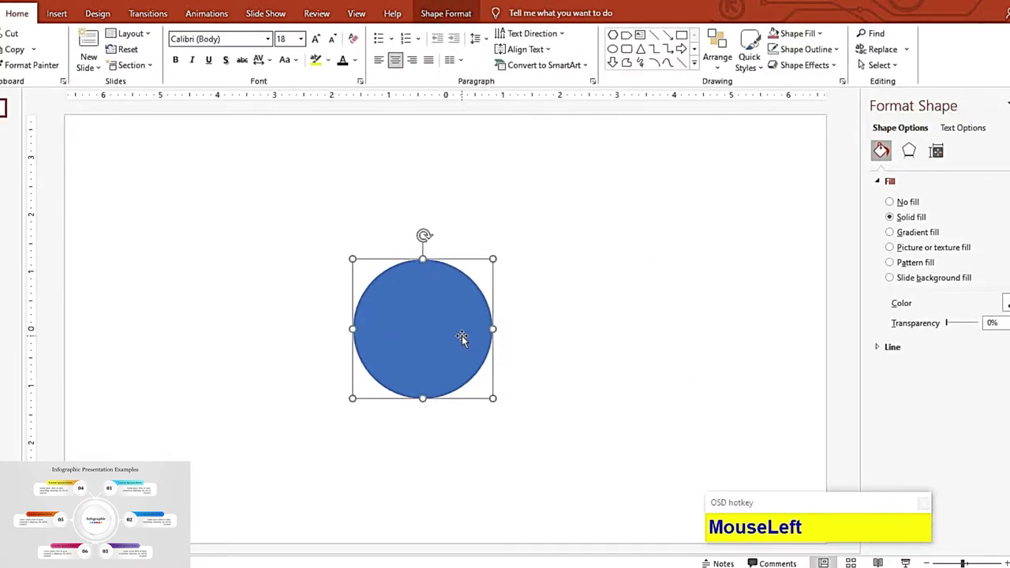
Give the circle a white-to-grey gradient fill at 40° with an outer shadow
key(F9)
click(917, 148)
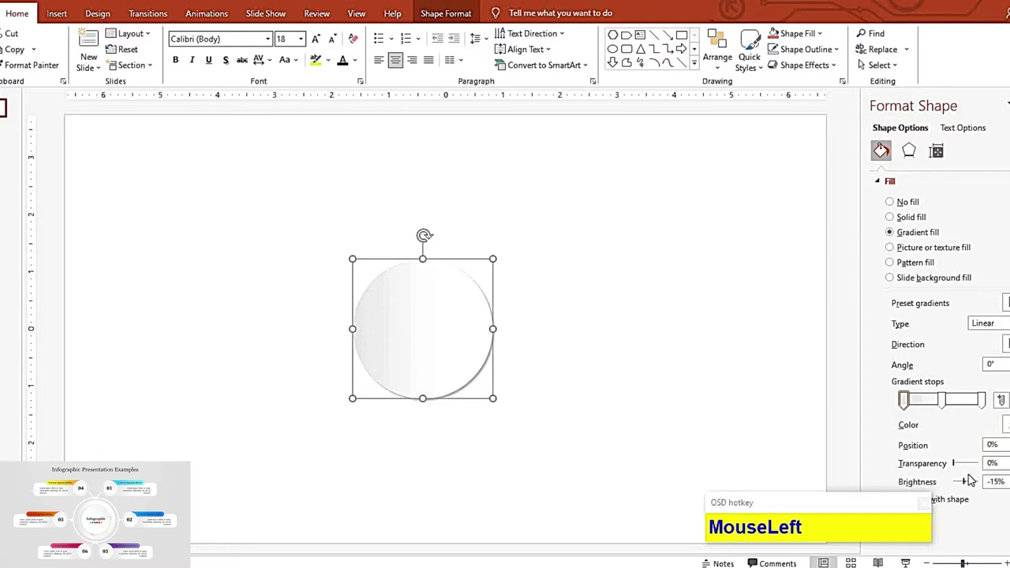
scroll(down, 3)
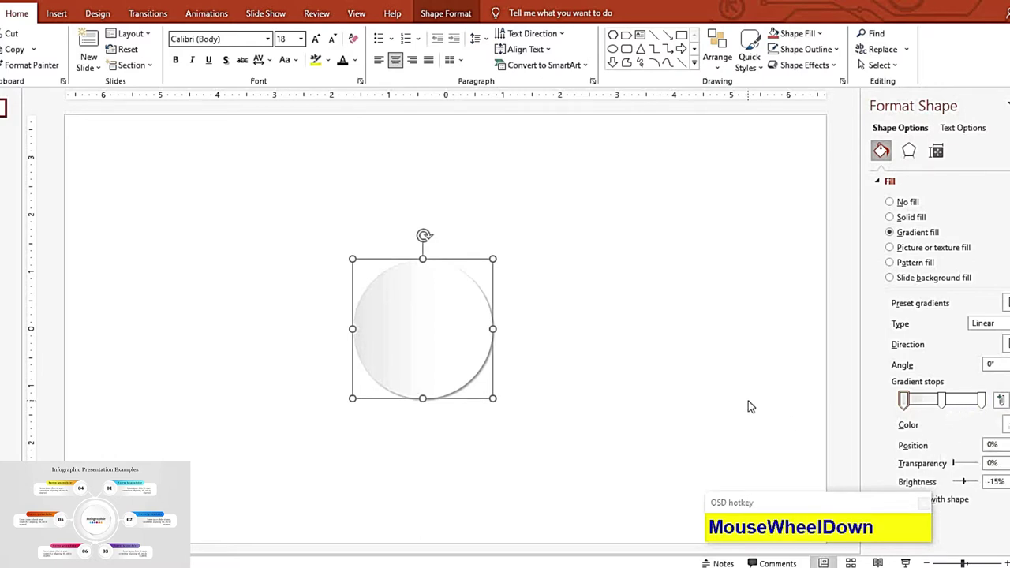
click(1002, 420)
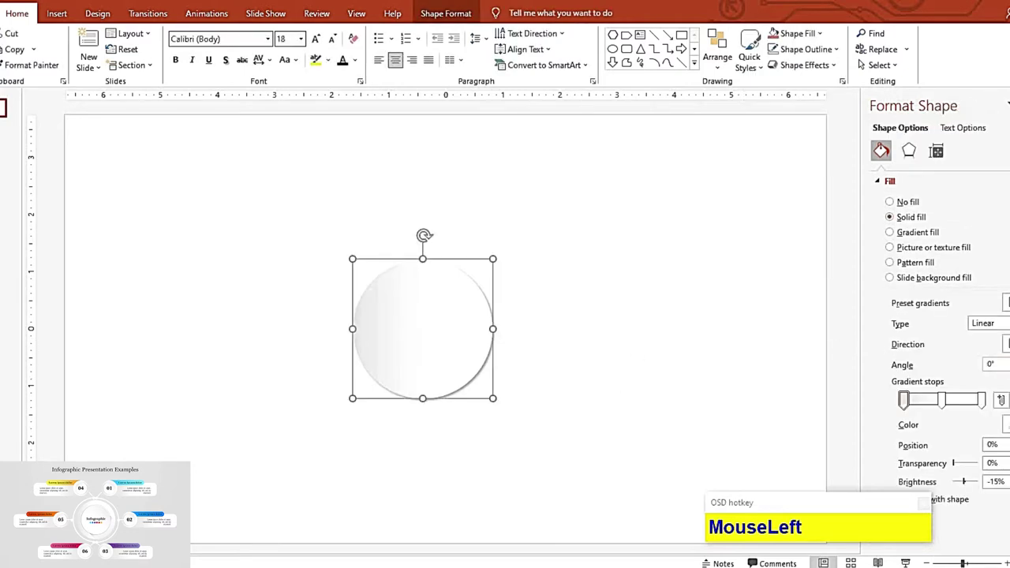
scroll(down, 3)
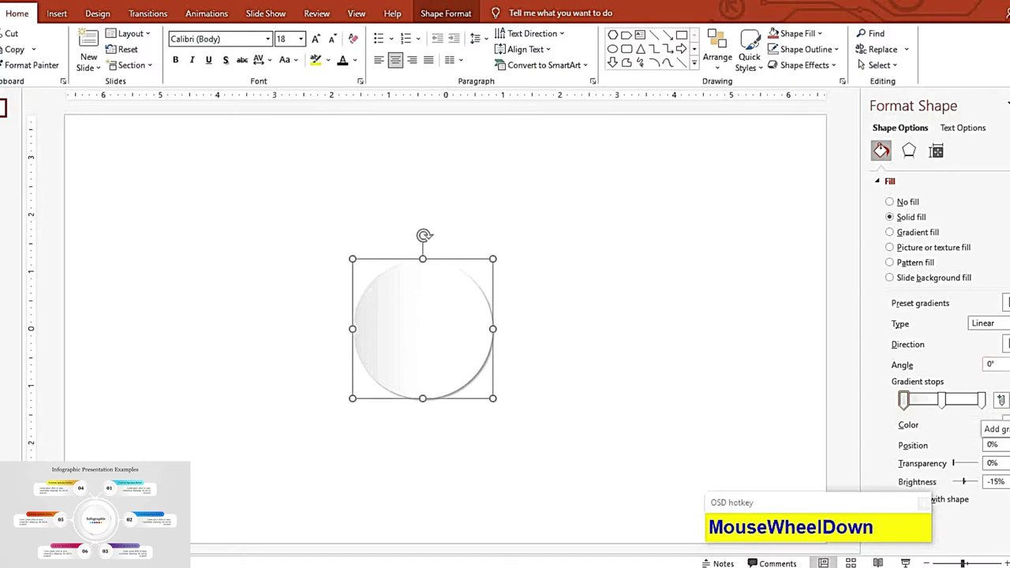
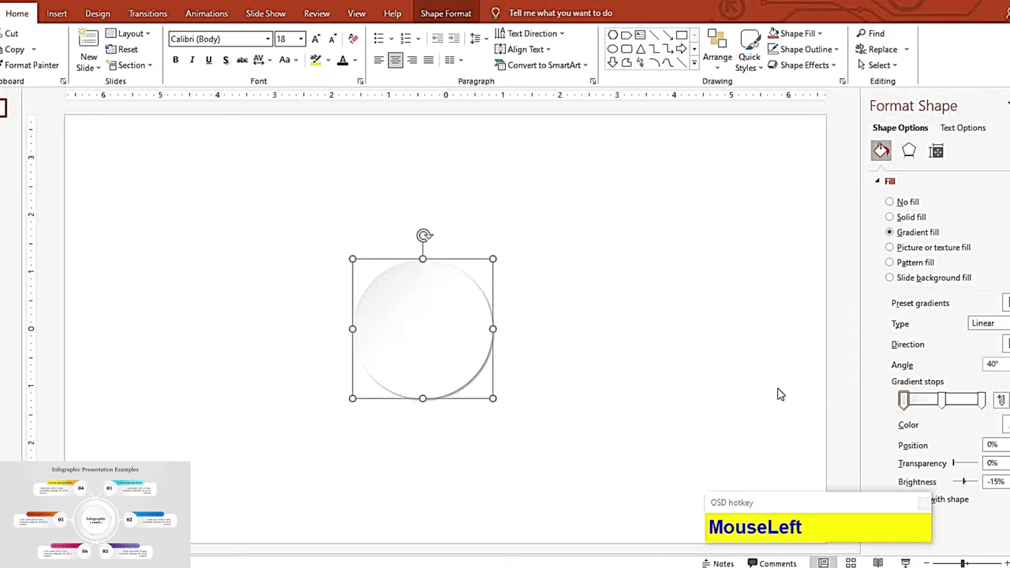
key(F9)
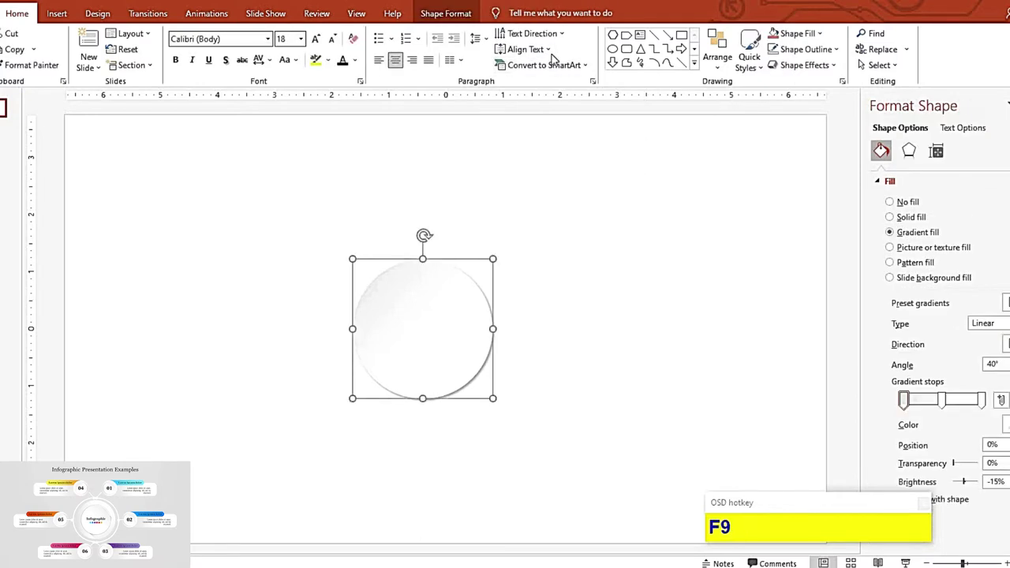
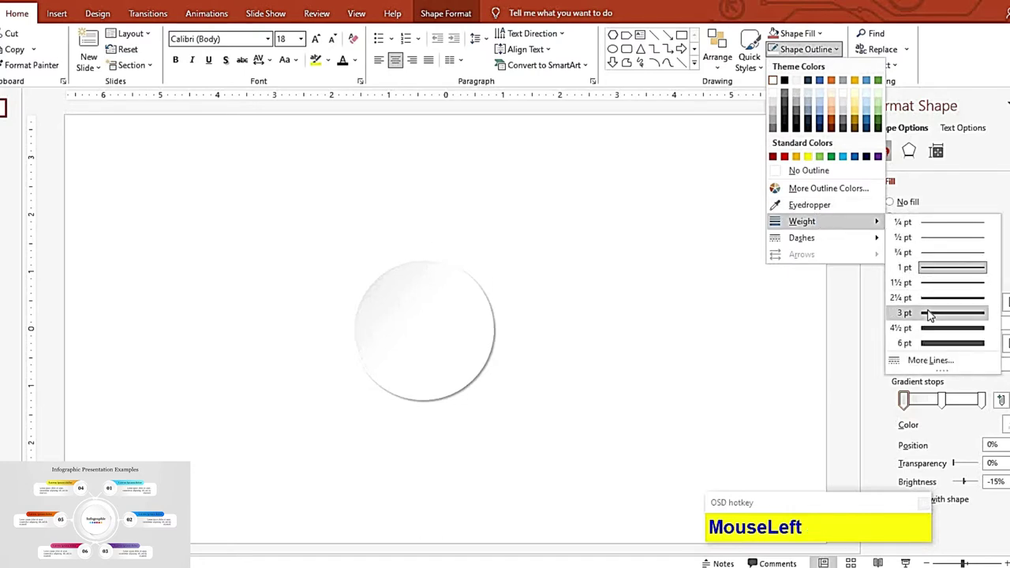
Remove the circle's outline and place a tilted rectangle over its lower right
key(F9)
Stretch the tilted rectangle and fade its 45° gradient into a long shadow behind the circle
drag(702, 69, 535, 400)
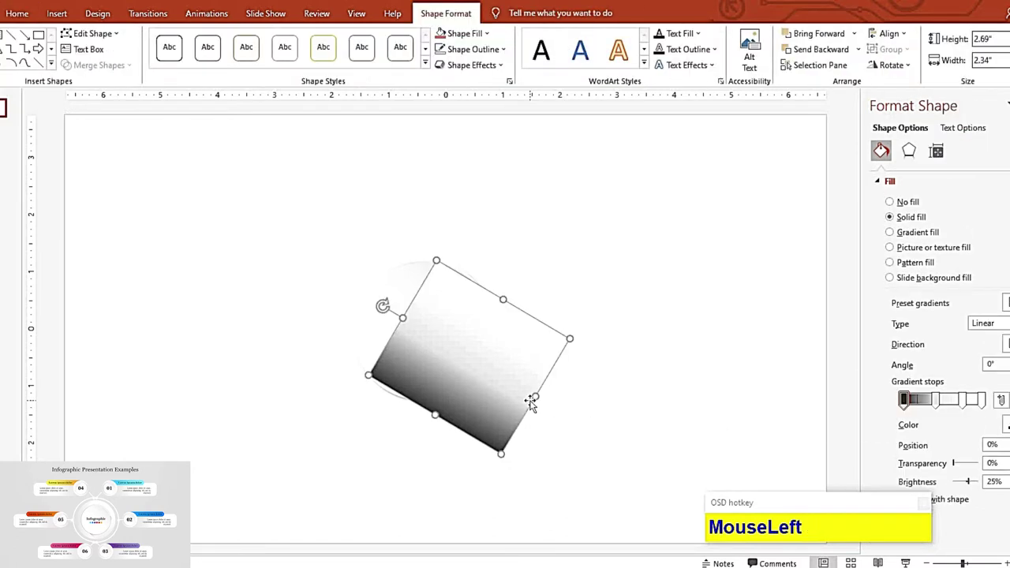
key(F9)
drag(407, 299, 737, 370)
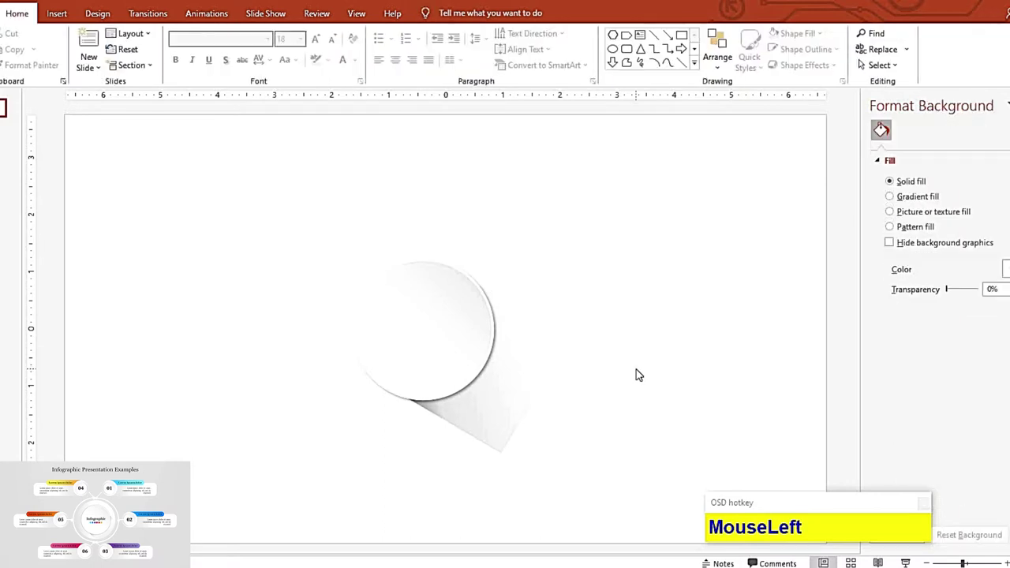
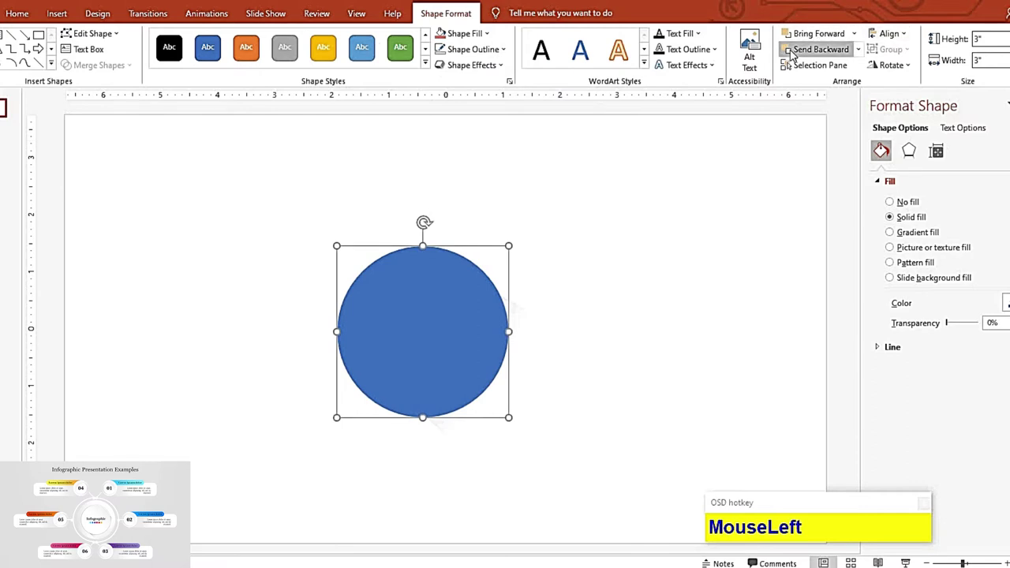
Send the larger blue circle behind the white circle to form a rim
click(481, 342)
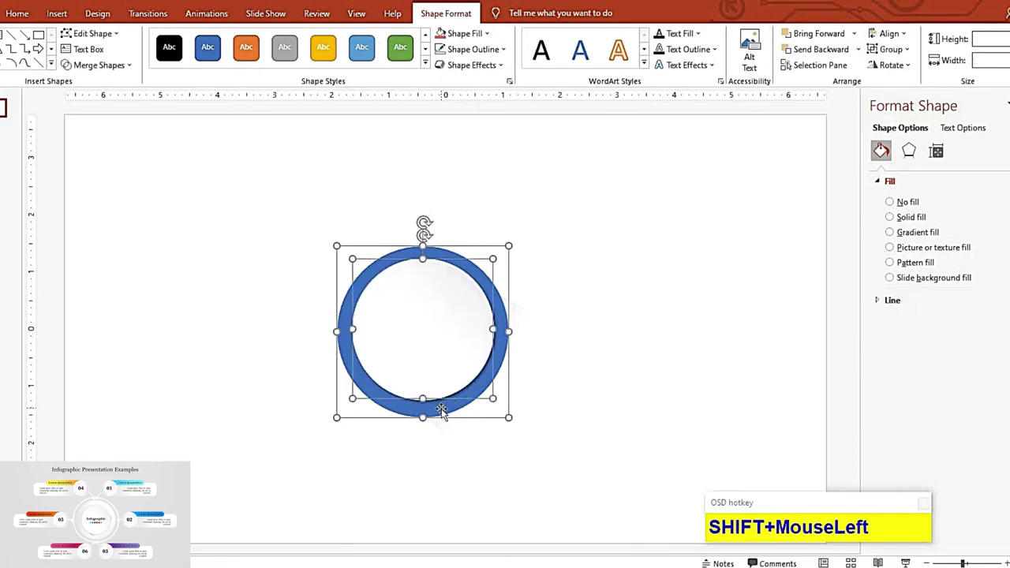
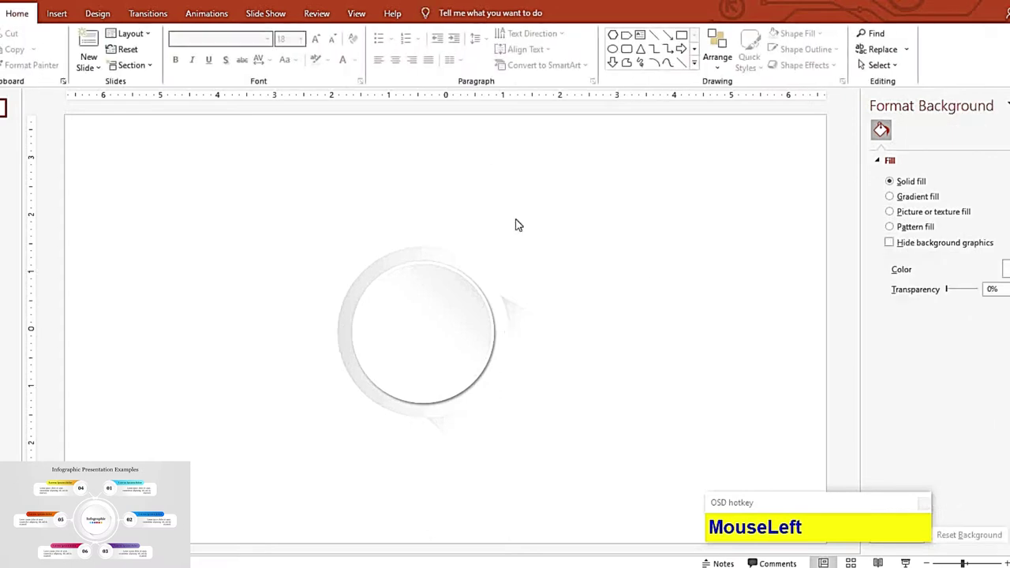
Nudge the duplicated rectangle down and remove its shape outline
key(F9)
click(555, 337)
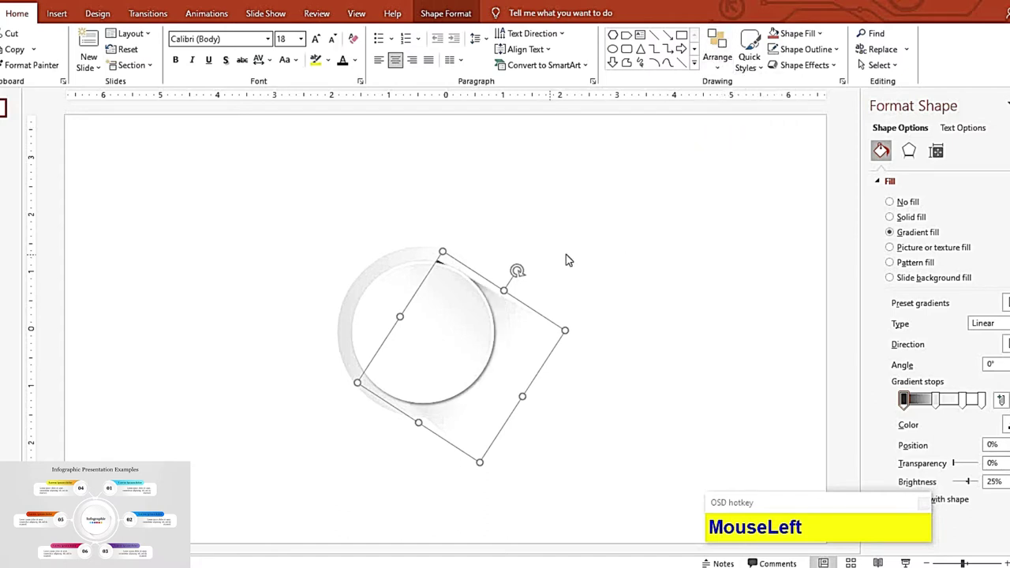
key(Down)
key(Down)
key(Down)
key(Down)
click(605, 292)
key(F9)
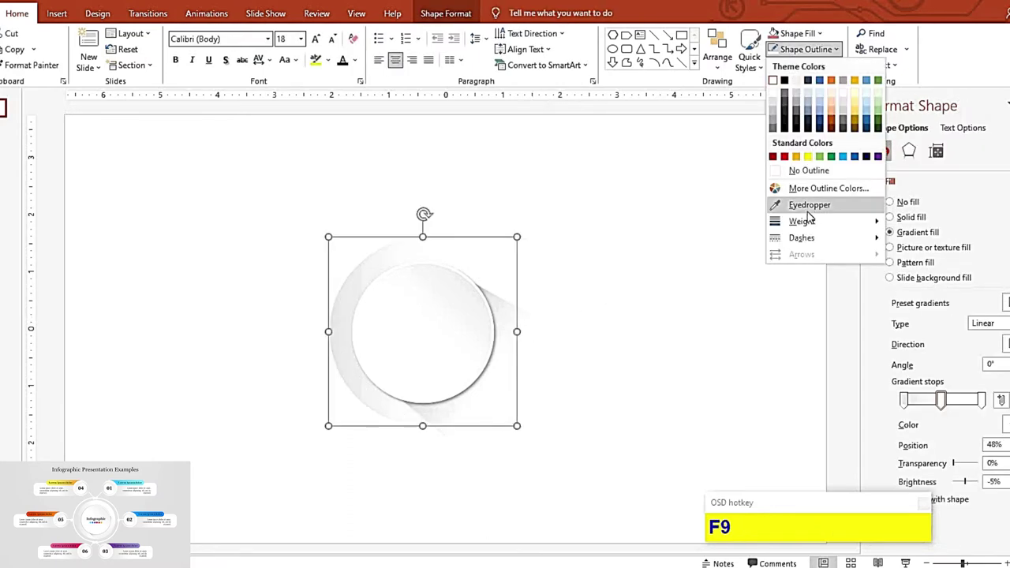
click(812, 224)
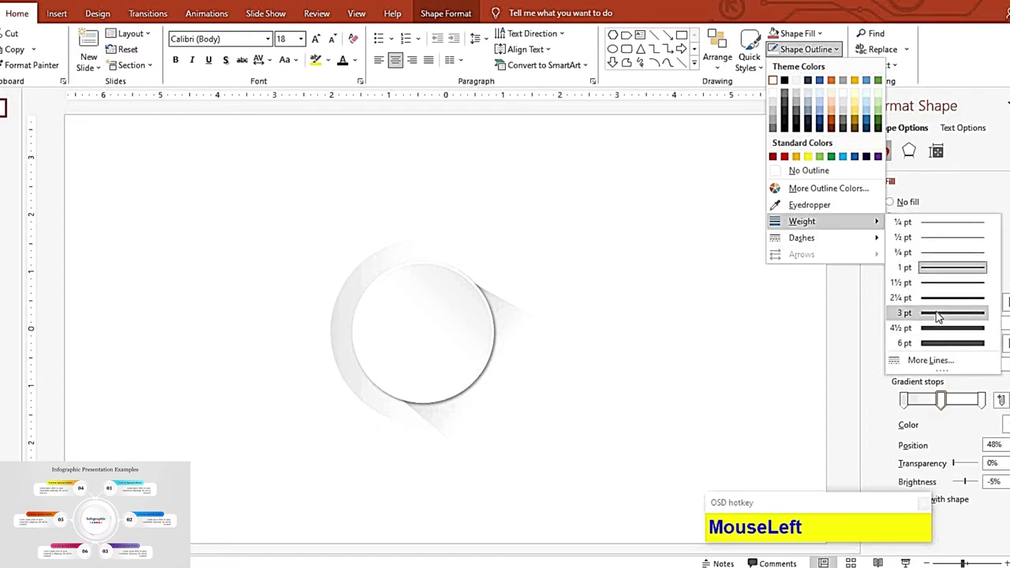
Stretch the second gradient rectangle from the circle and nudge it right into place
key(F9)
drag(747, 258, 523, 389)
key(Right)
key(Right)
key(Right)
key(Right)
key(Right)
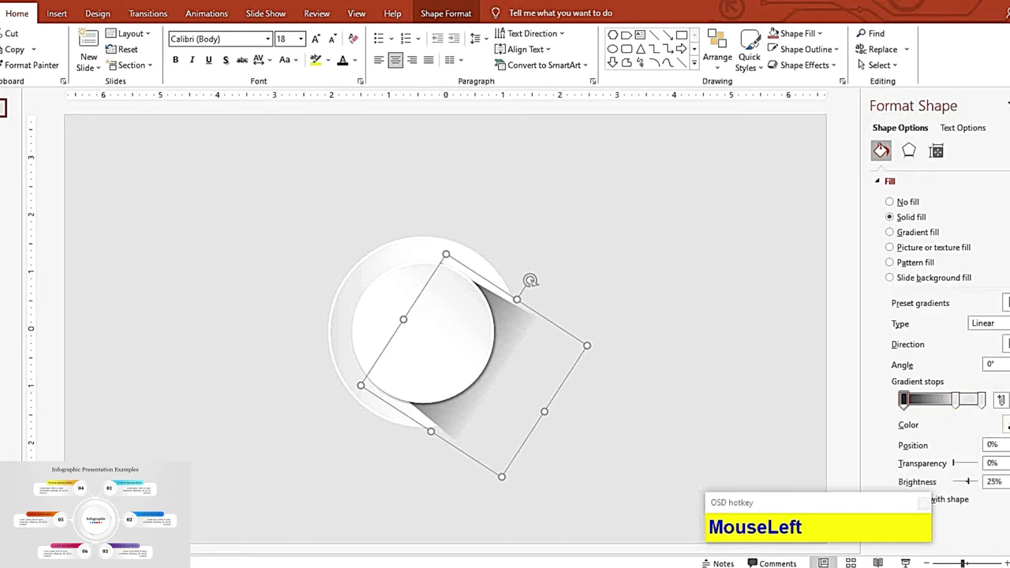
Shift the rectangle's gradient stops so the long shadow fades out sooner
key(F9)
key(F9)
drag(966, 424, 667, 342)
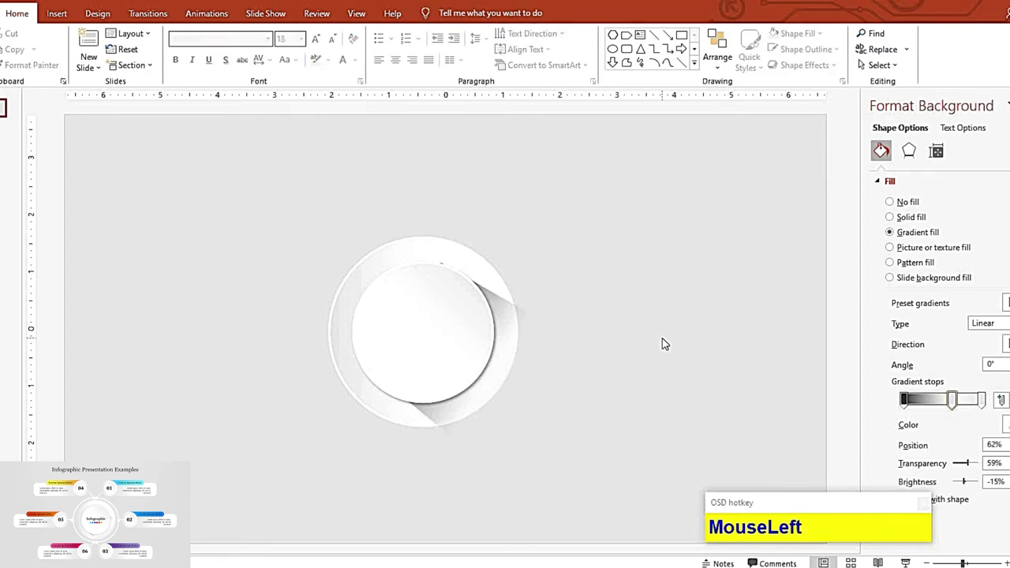
Position the thin arc around the circle's right side and group it with the circle
key(F9)
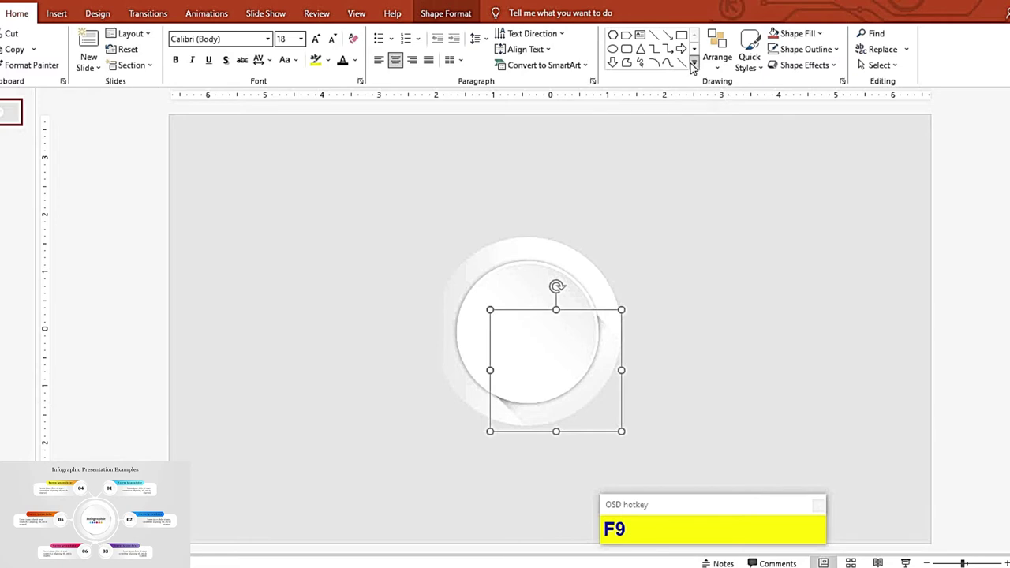
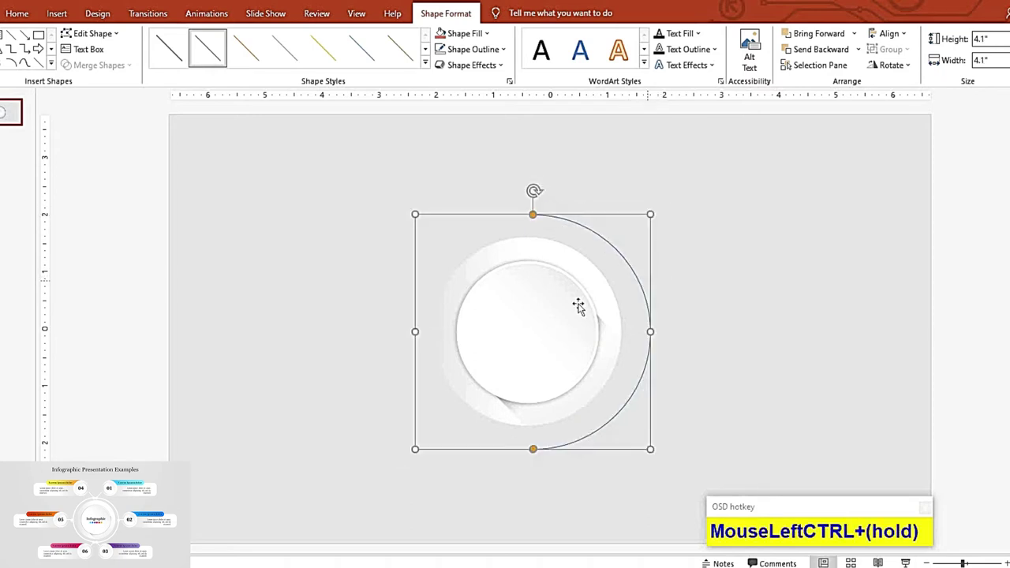
drag(545, 299, 723, 417)
key(ctrl+g)
drag(659, 350, 669, 322)
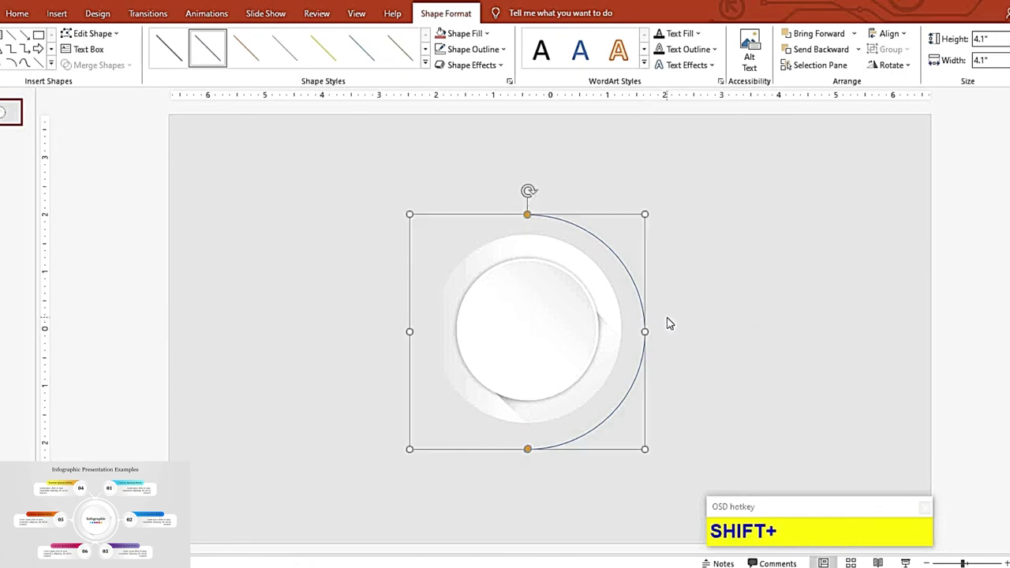
key(F9)
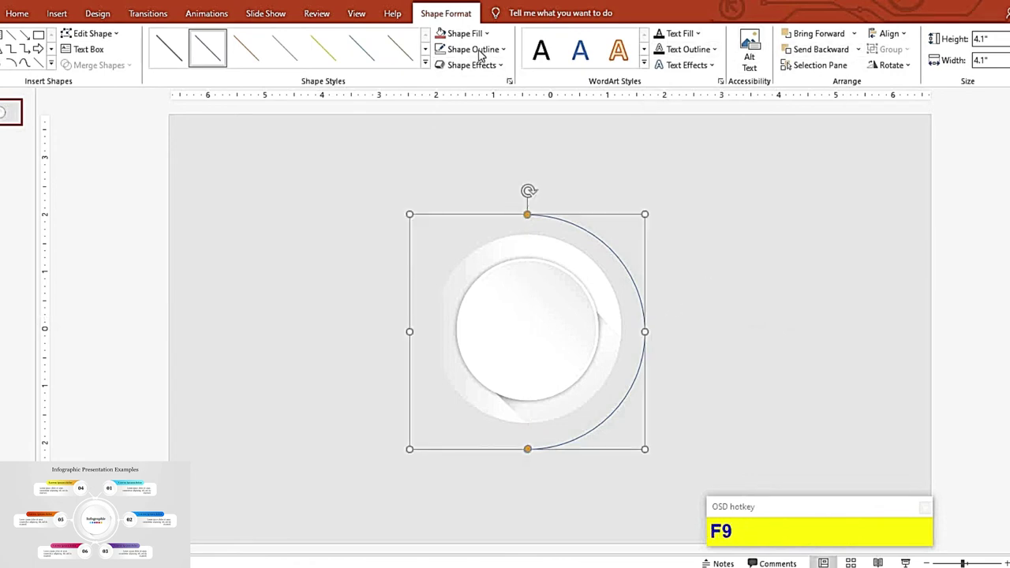
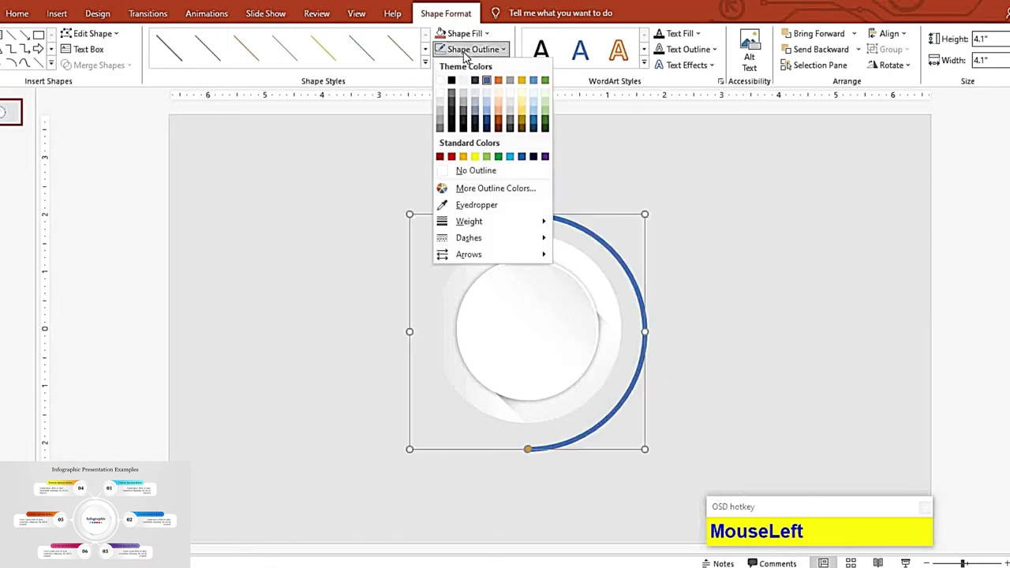
Make the arc a thick white stroke and pick a shape for its end dots
key(F9)
click(700, 67)
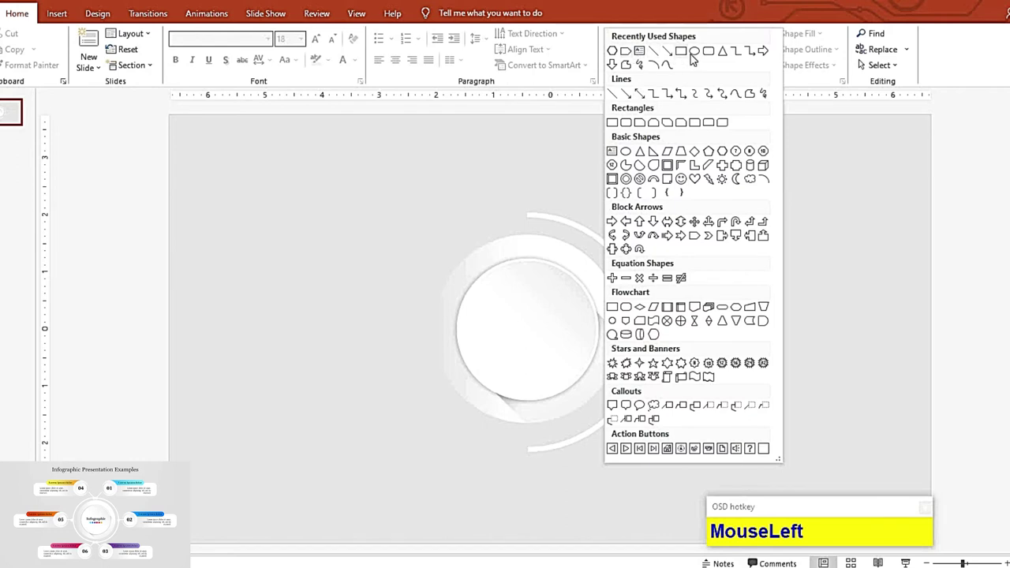
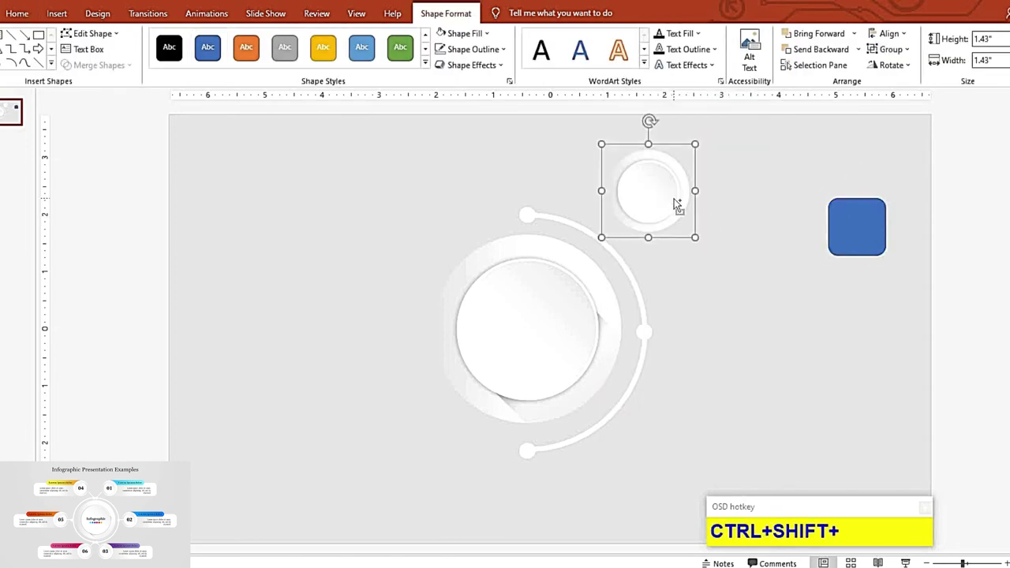
Ungroup the small circle and insert a rounded rectangle for the label bar
key(ctrl+shift+g)
click(697, 219)
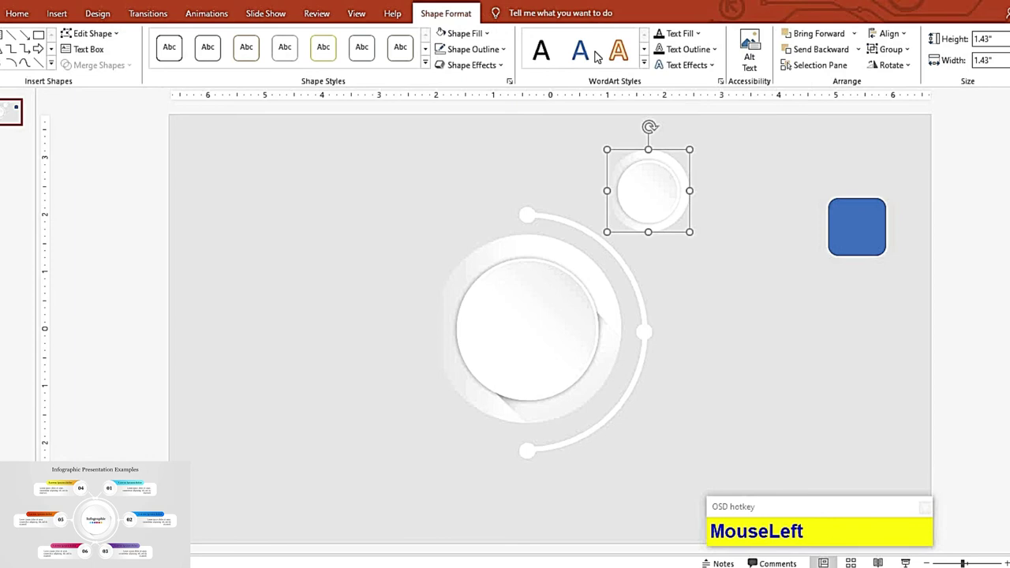
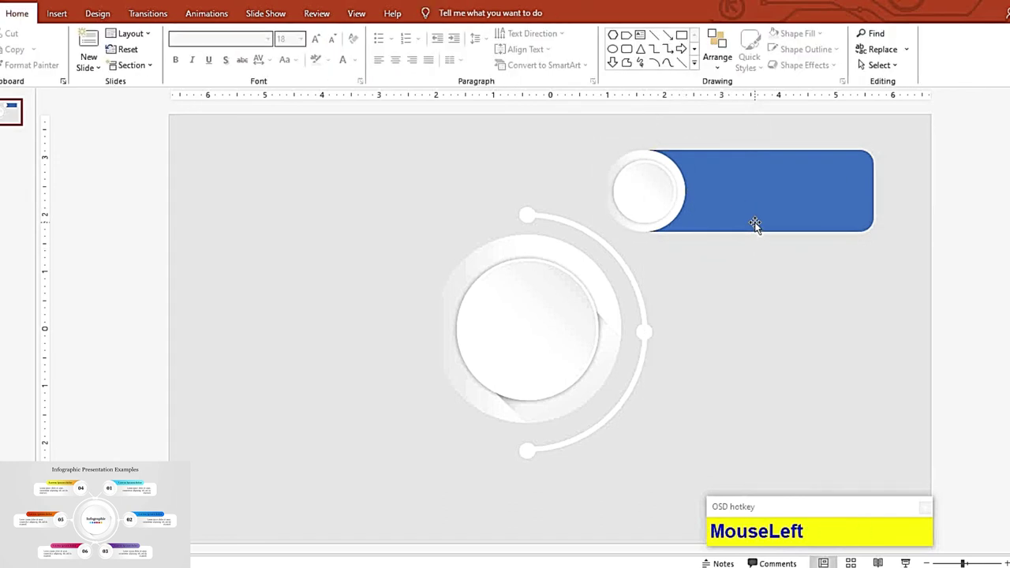
Layer the long rounded bar behind the small white circle
key(F9)
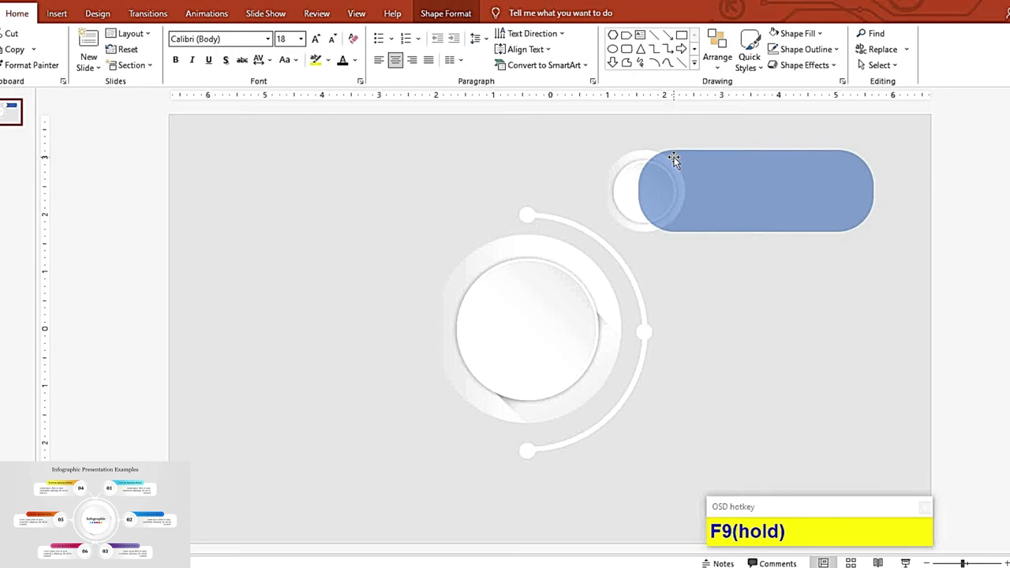
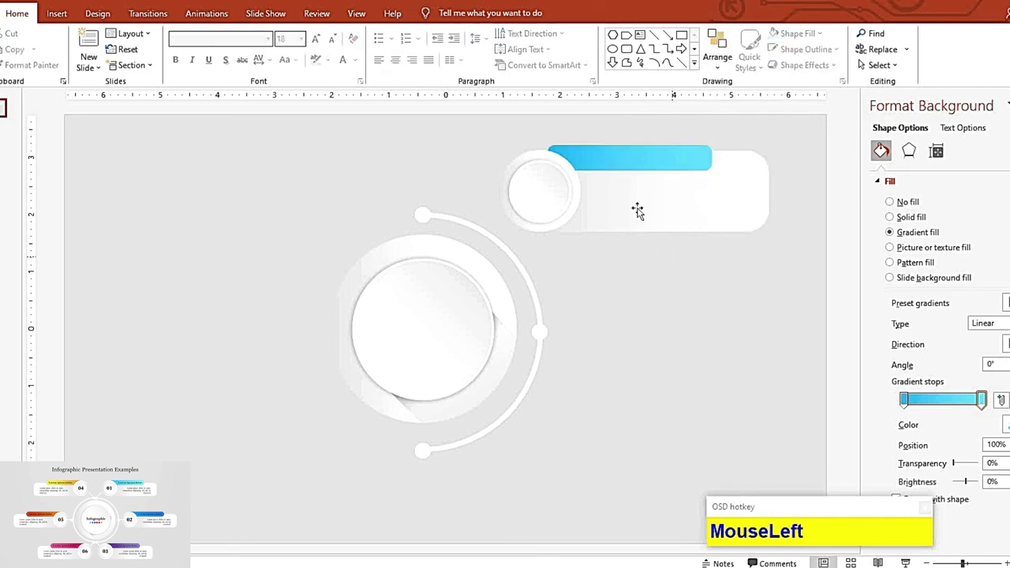
Group the label, place it up-left of the arc and join it with a 6 pt connector
key(F9)
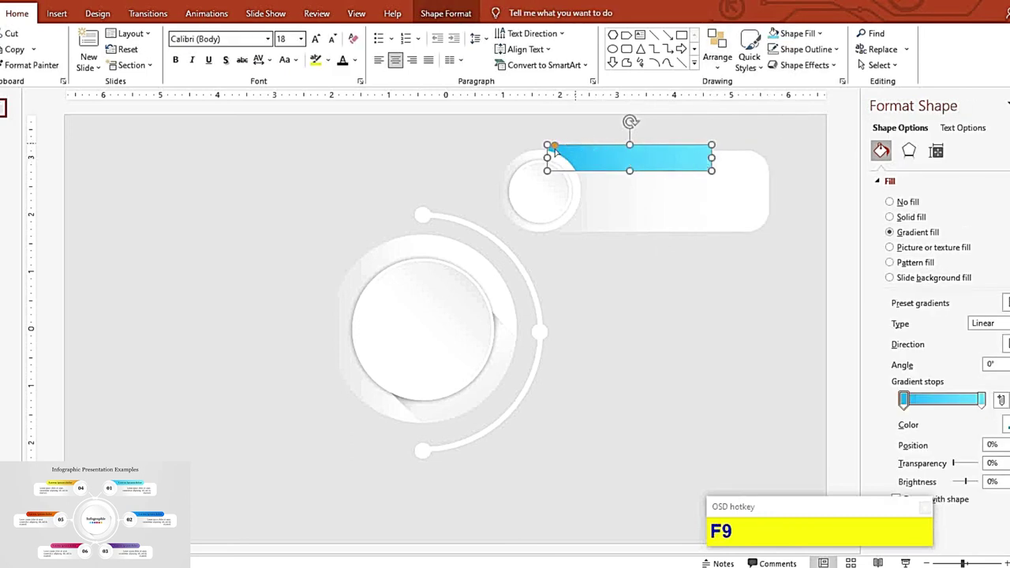
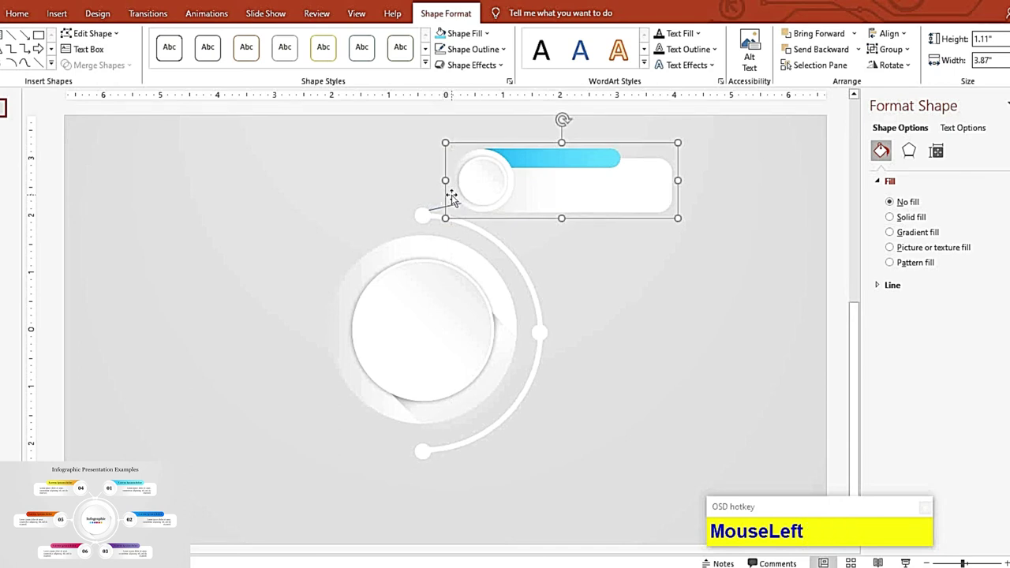
key(F9)
Duplicate the label twice along the arc with light blue, blue and purple tabs
click(468, 46)
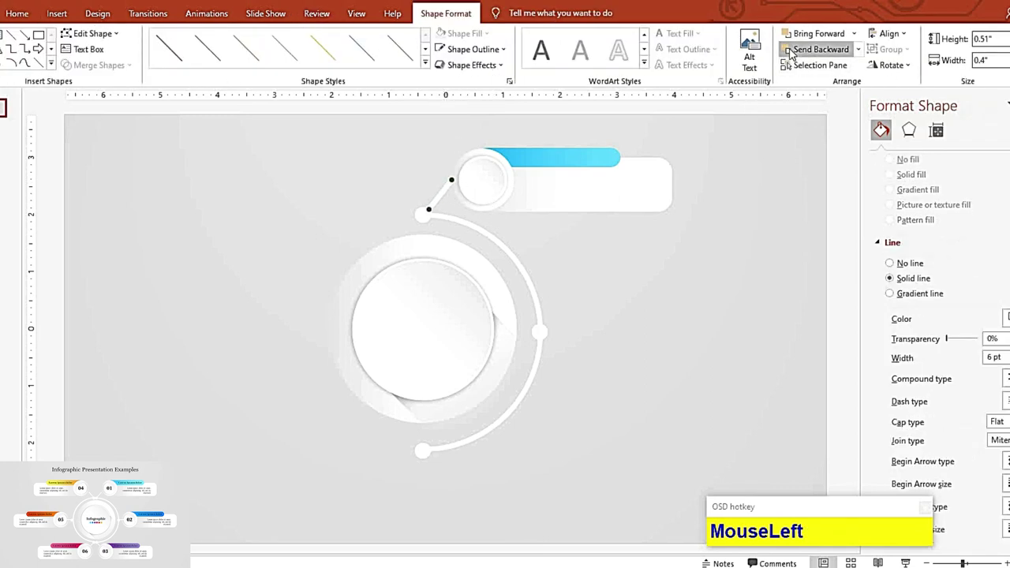
key(F9)
click(544, 213)
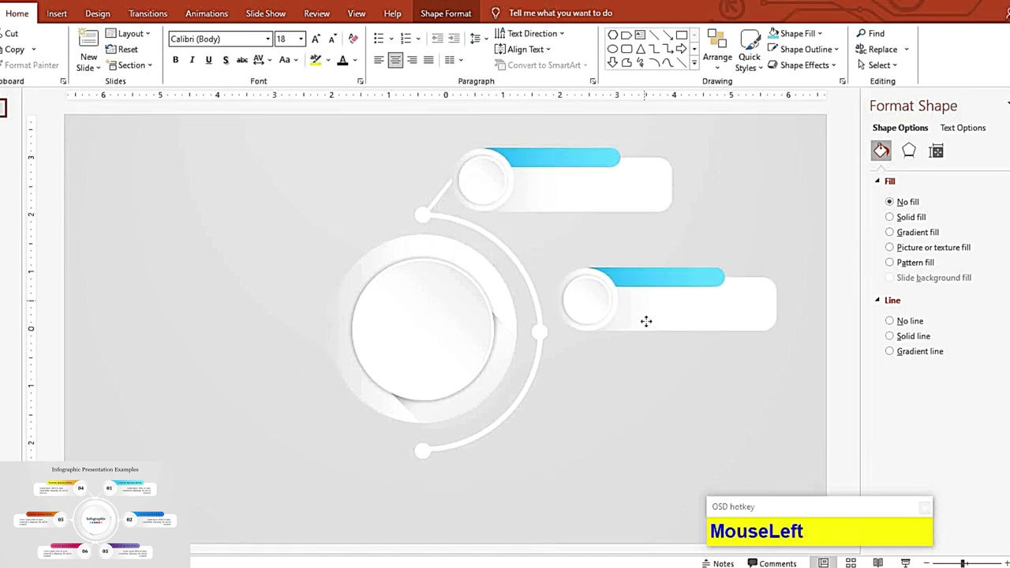
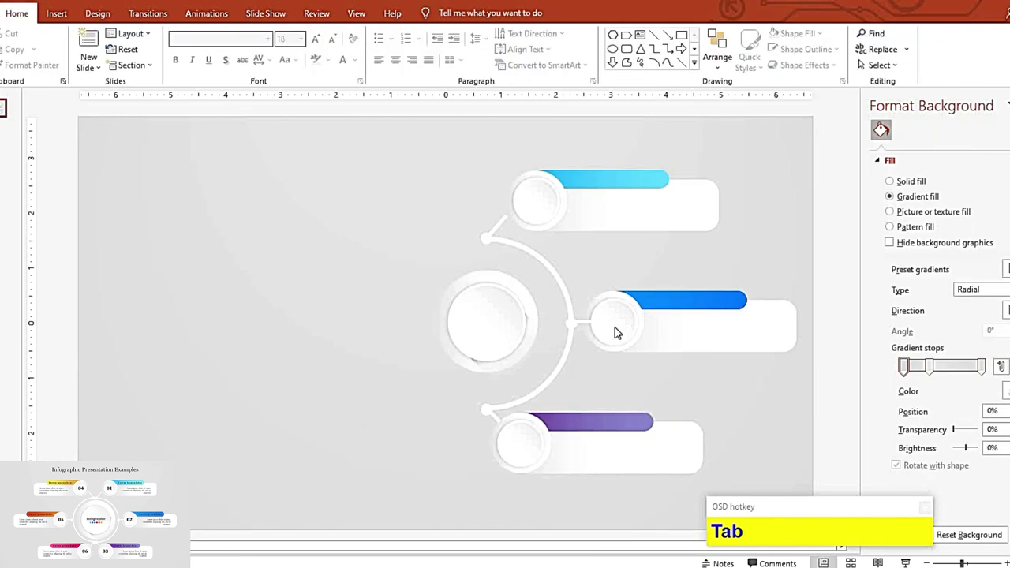
key(Tab)
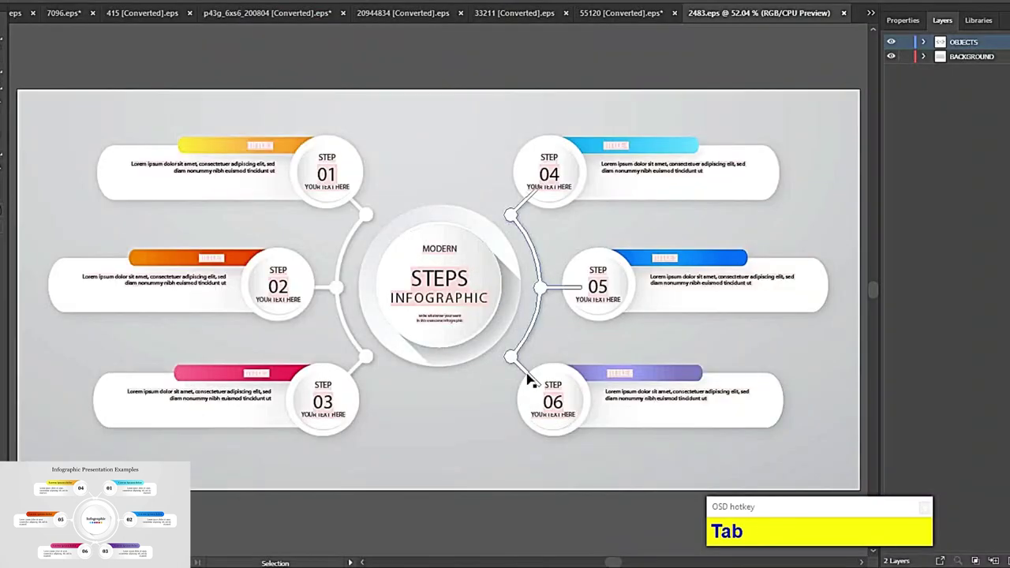
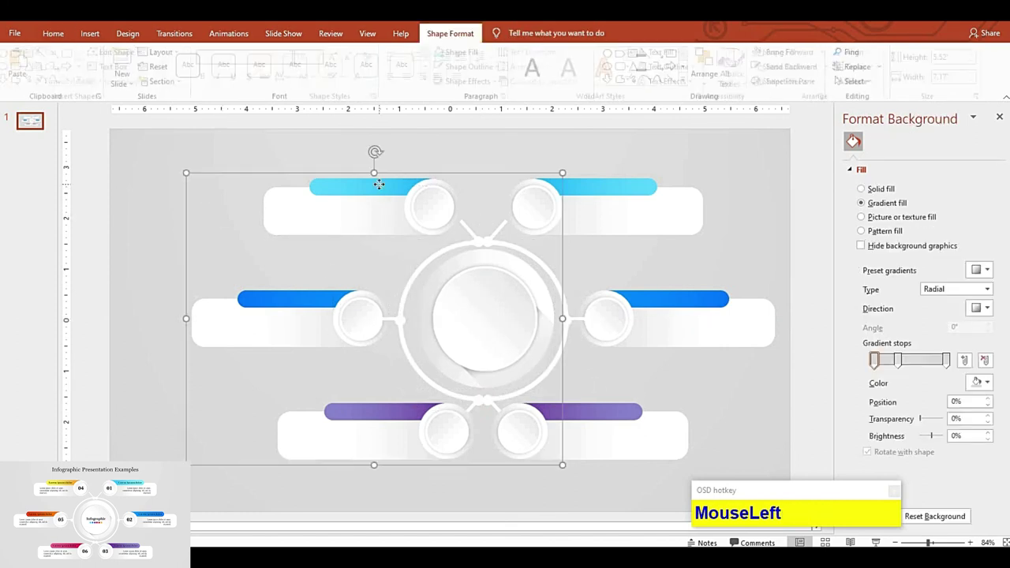
Ungroup all shapes and present the finished slide numbered 01–06 with title
key(ctrl+shift+g)
key(F9)
key(F5)
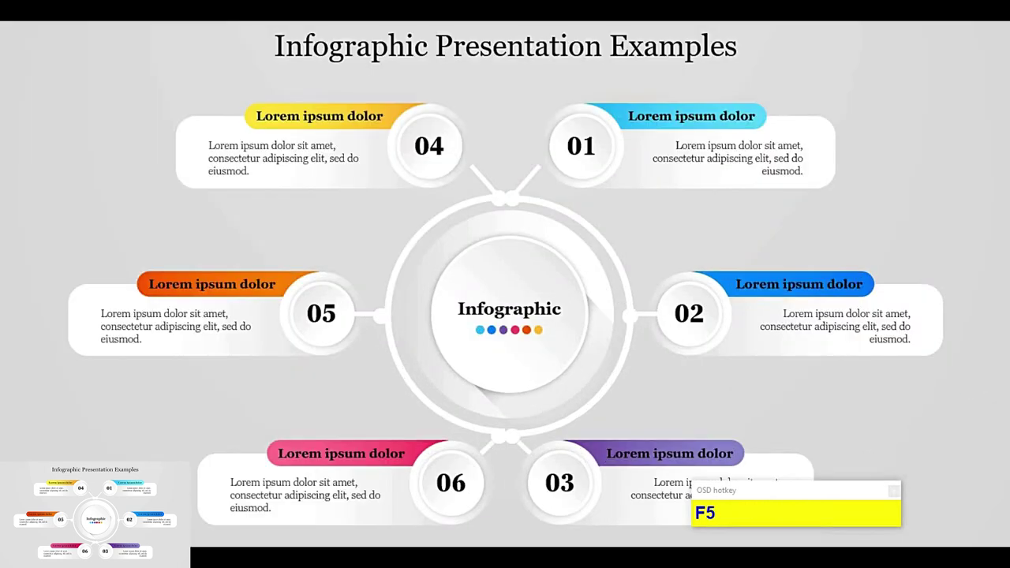